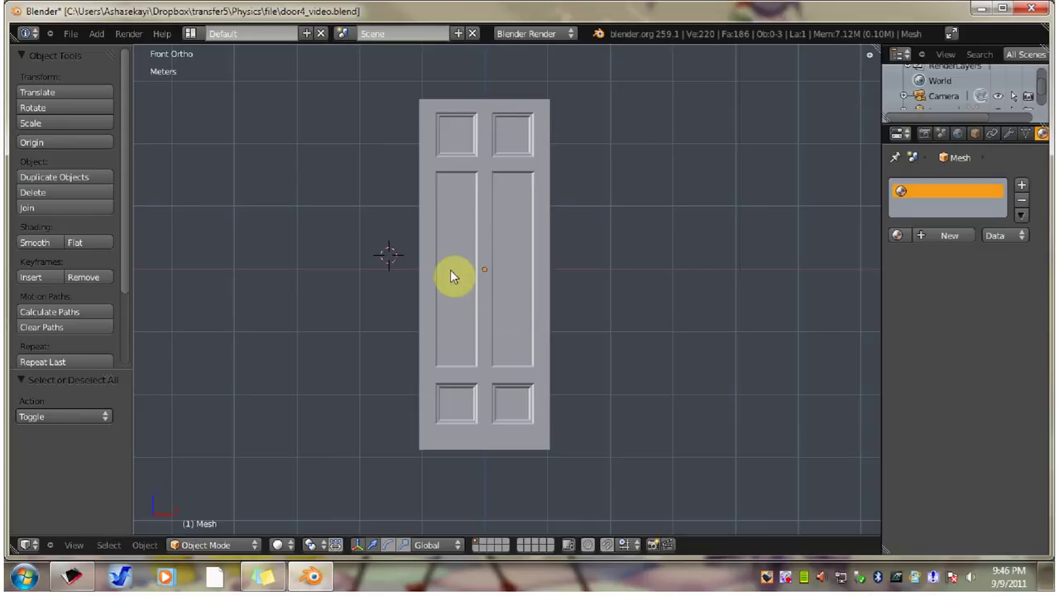
Step: Select the door, begin rotating it, and enter Edit Mode on its mesh
right_click(507, 258)
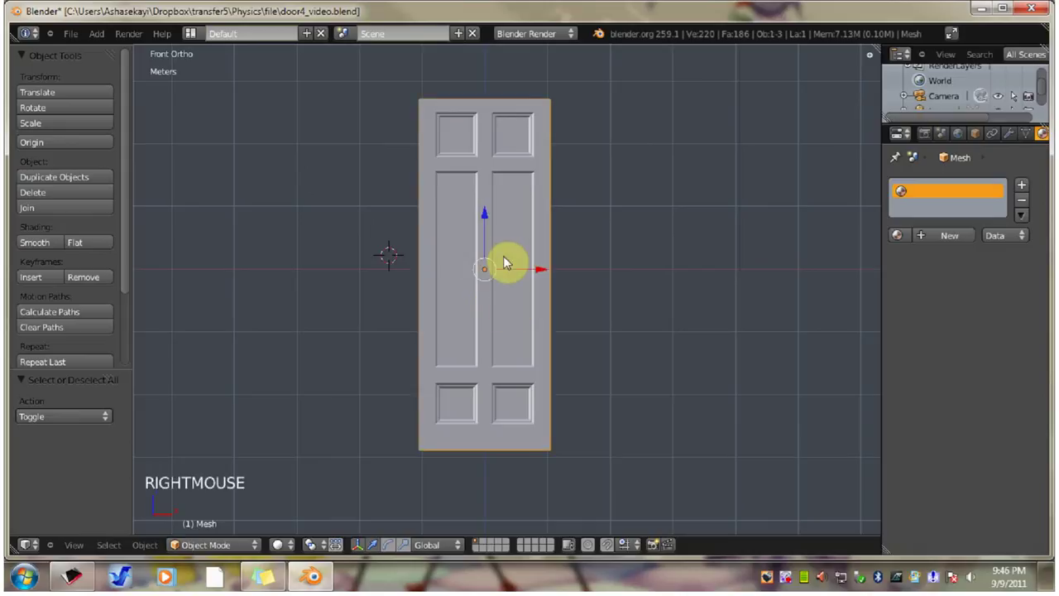
key(r)
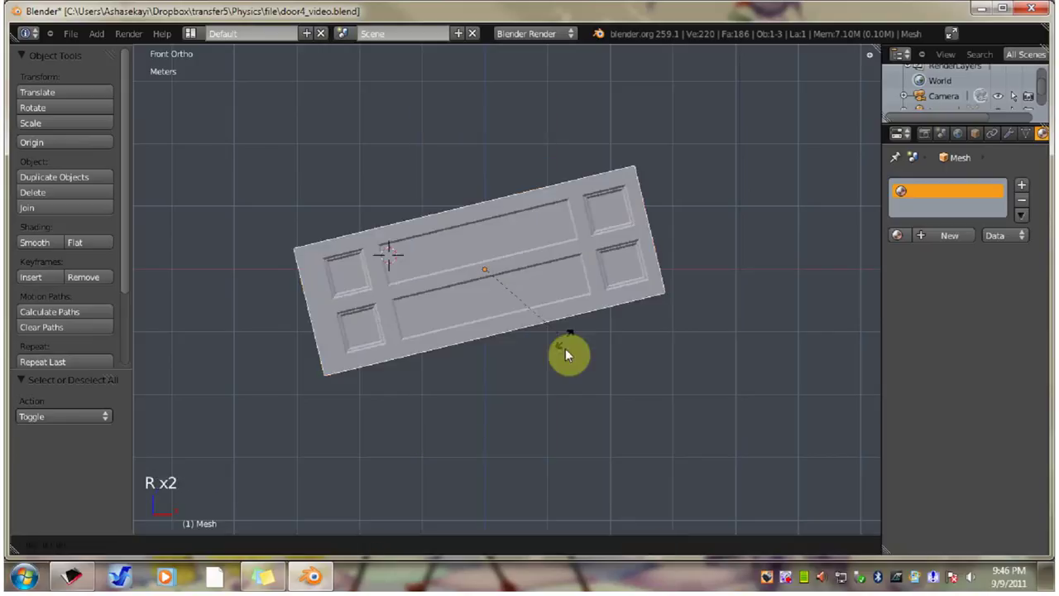
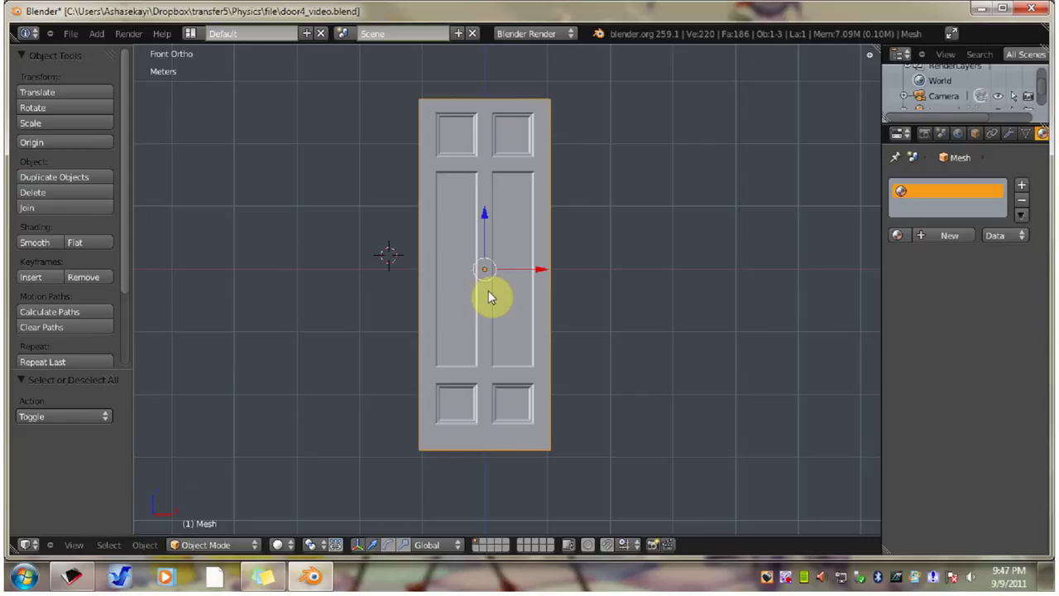
key(Tab)
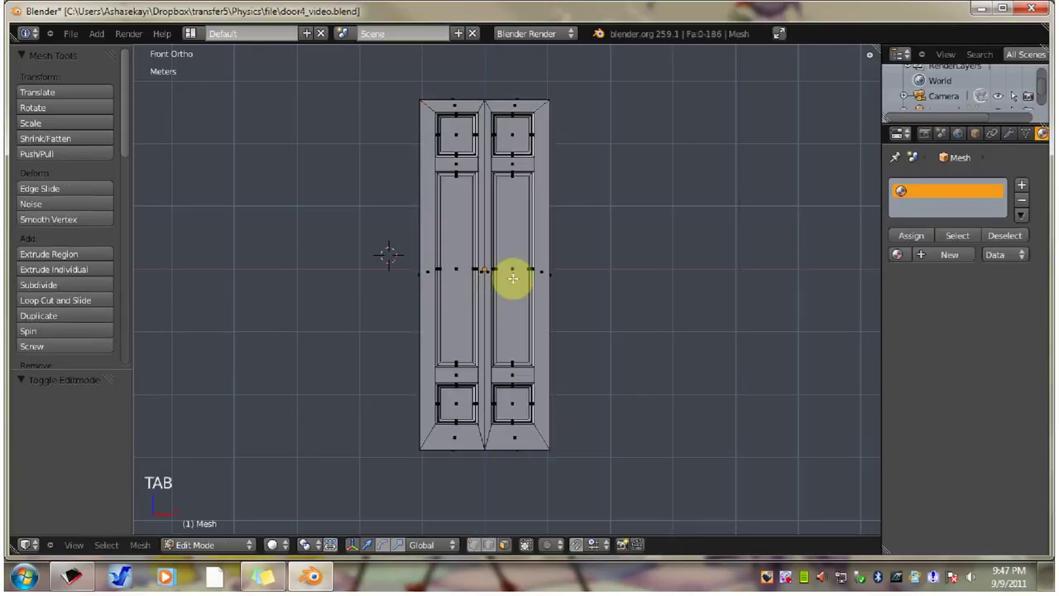
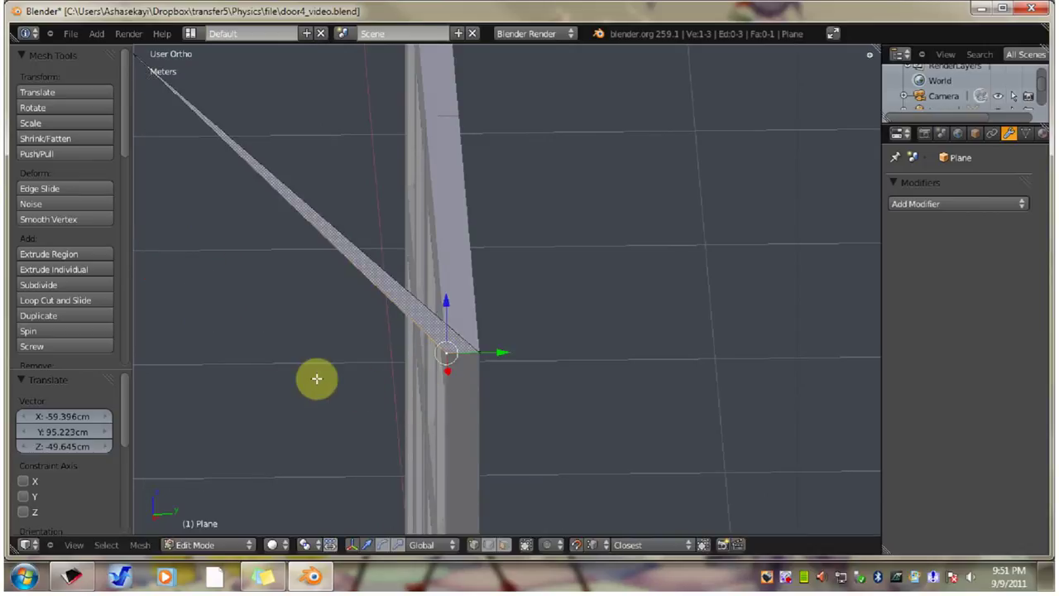
Step: Switch to the top orthographic view and zoom out over the triangle
key(KP_7)
scroll(down, 3)
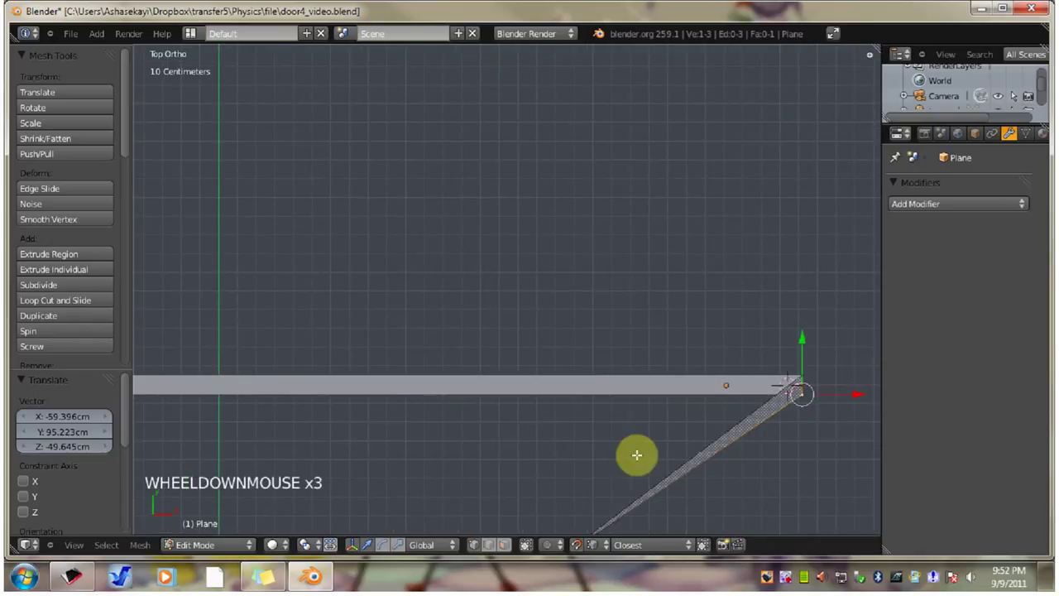
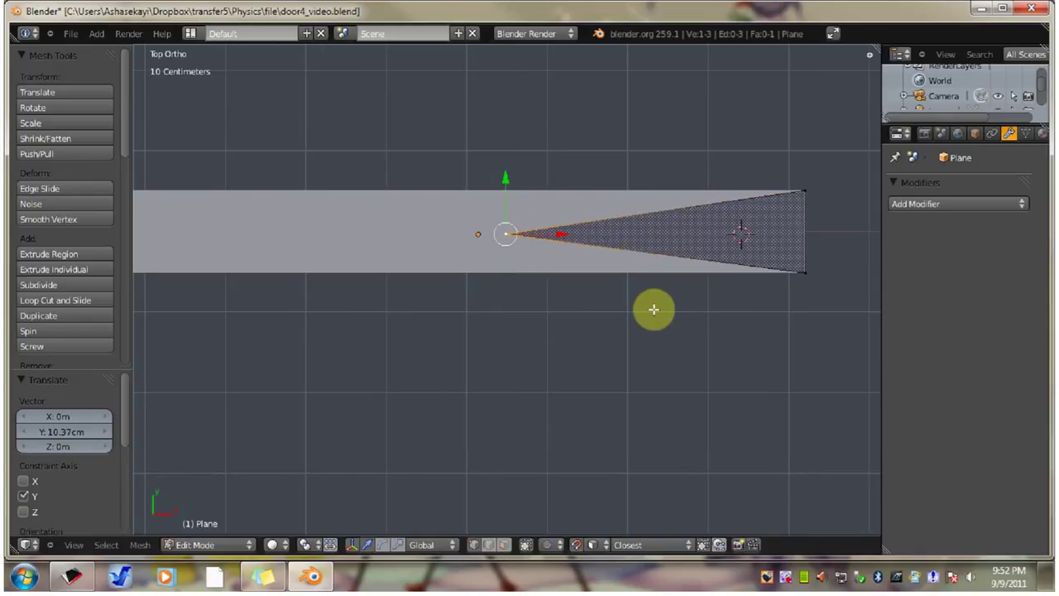
Step: Select the triangle's vertices, adjust their placement along the door's top edge and check from the front
key(a)
scroll(down, 3)
click(234, 556)
click(639, 418)
key(KP_1)
middle_click(630, 468)
middle_click(627, 408)
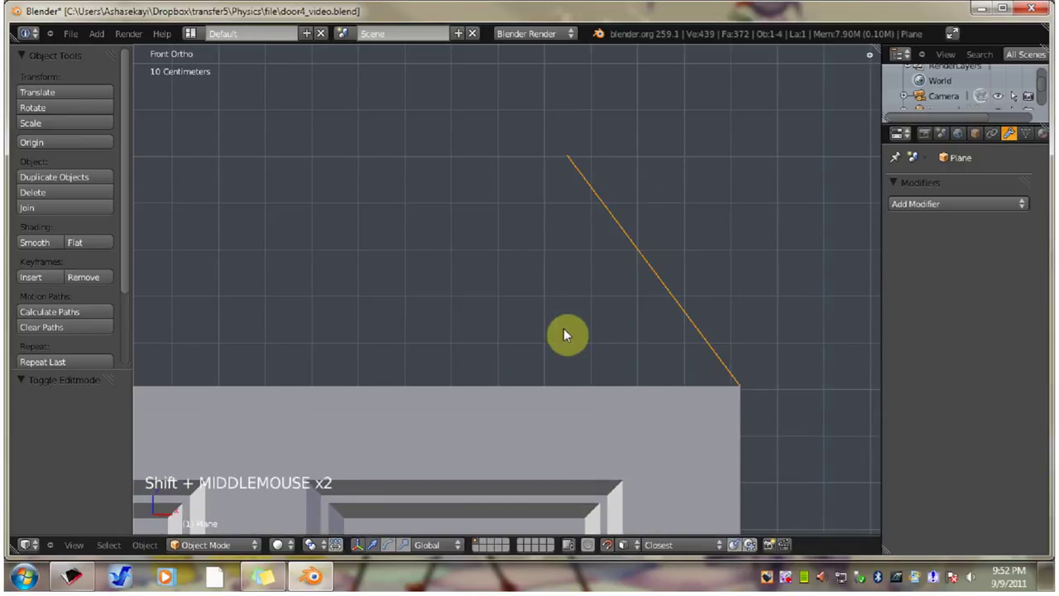
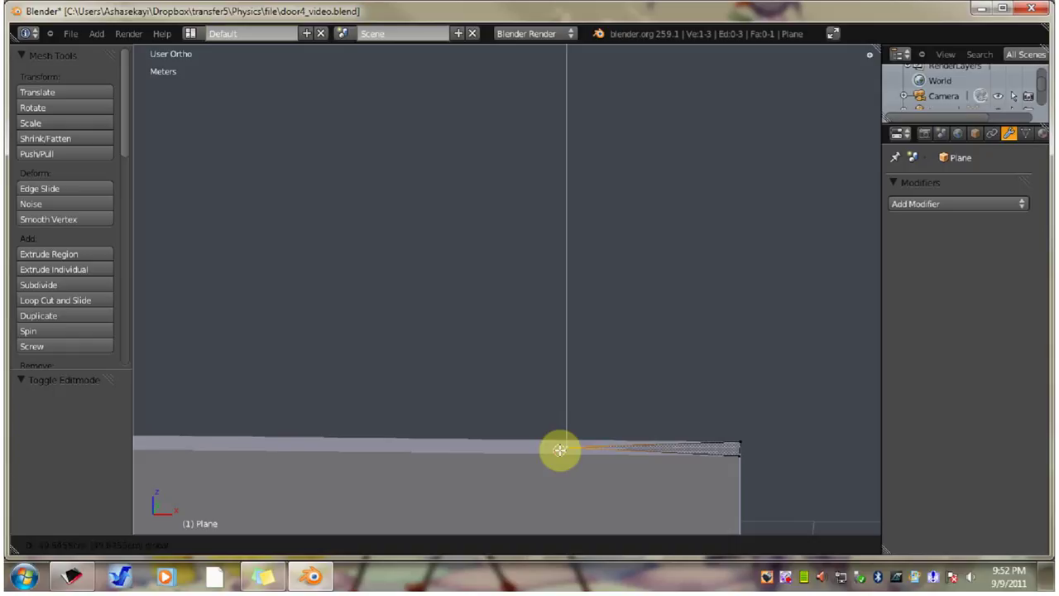
Step: Leave Edit Mode on the triangle and reframe the scene
key(Tab)
scroll(down, 3)
middle_click(632, 294)
Step: View the door from the front, select it and remove its Mirror modifier
scroll(down, 3)
middle_click(628, 332)
scroll(down, 3)
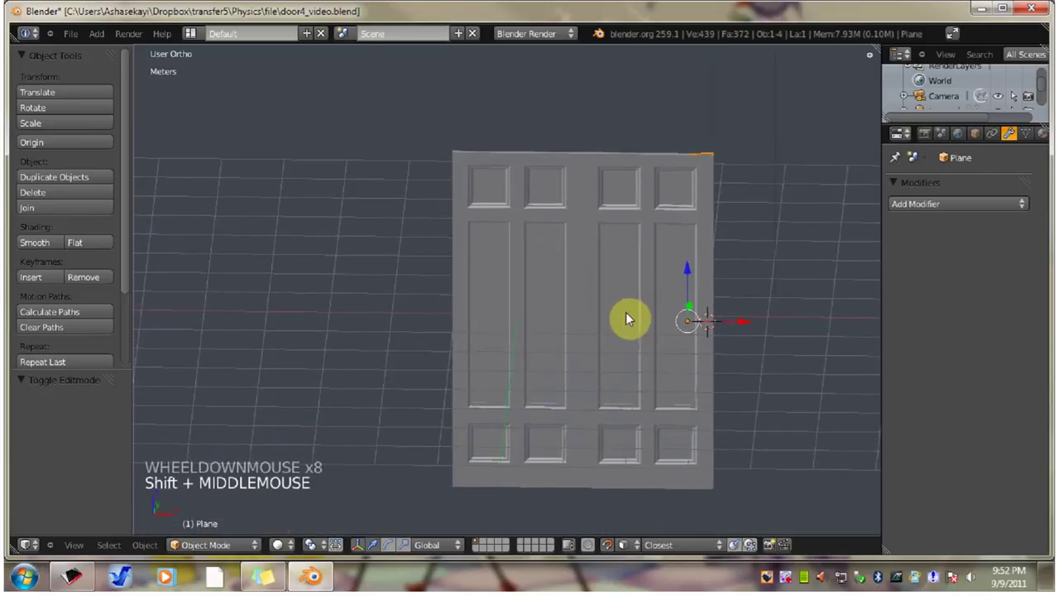
key(KP_1)
right_click(694, 281)
click(1030, 235)
Step: Inspect the half door, place the 3D cursor on its left panel and select the door mesh
middle_click(657, 314)
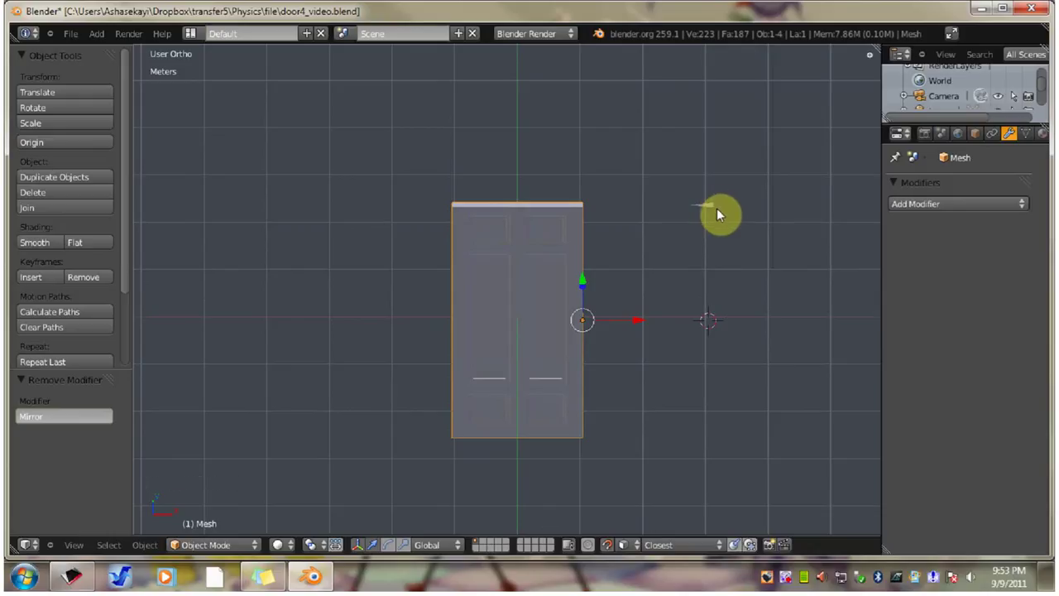
middle_click(665, 400)
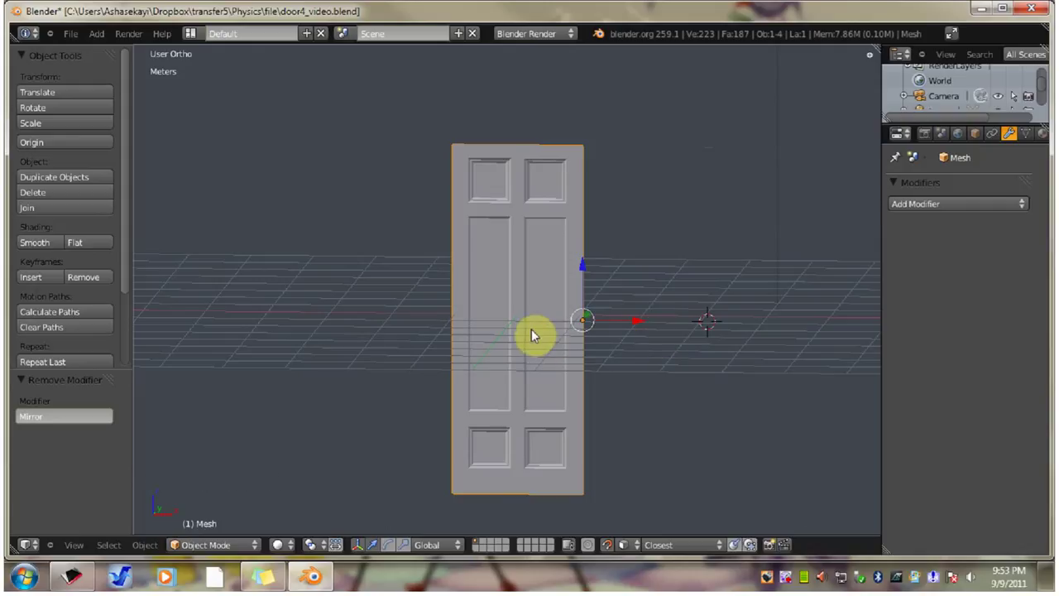
key(KP_1)
click(515, 270)
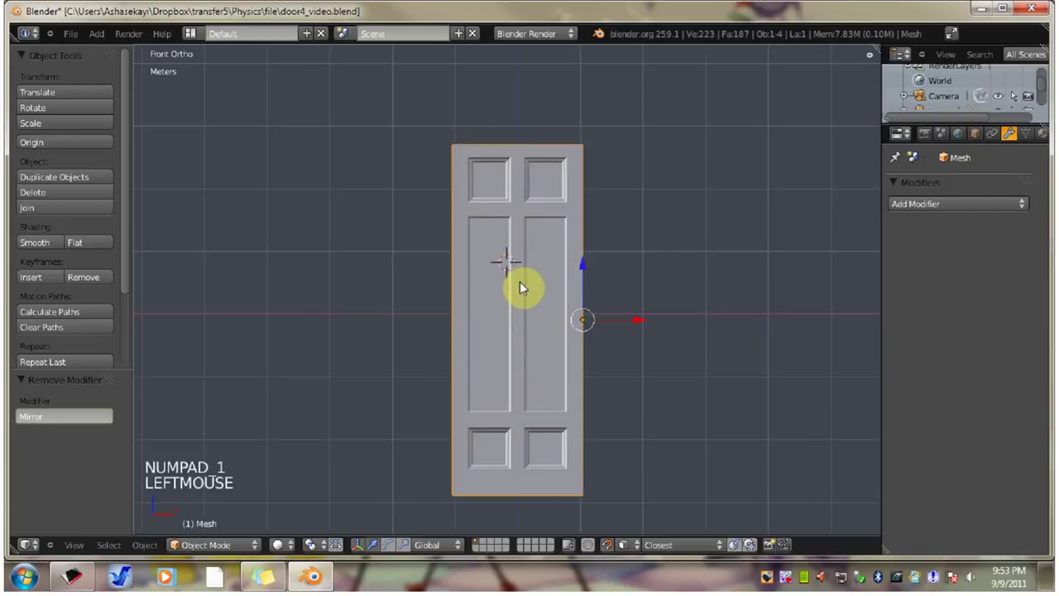
right_click(536, 308)
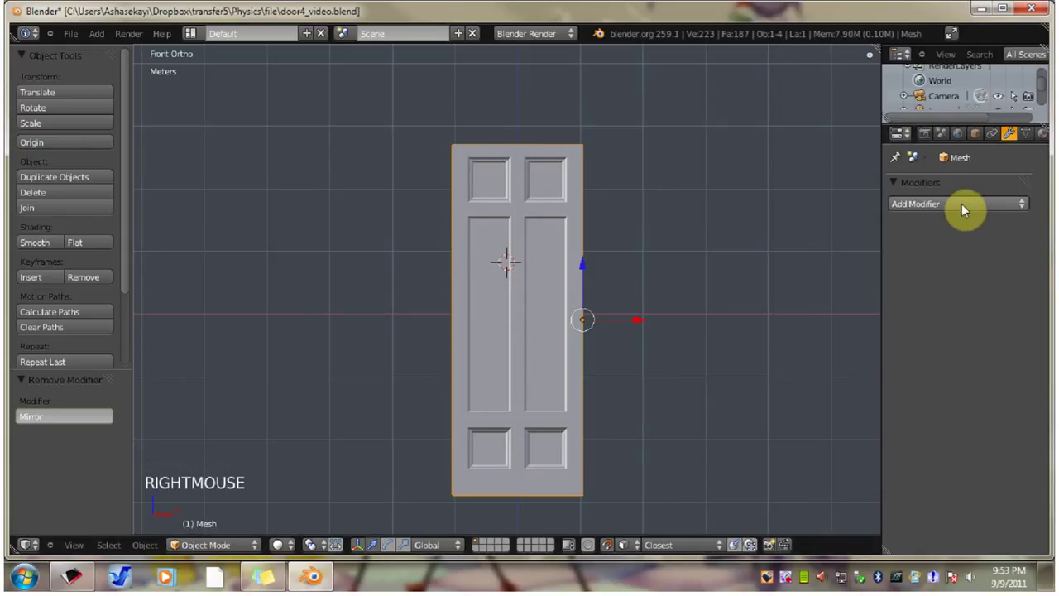
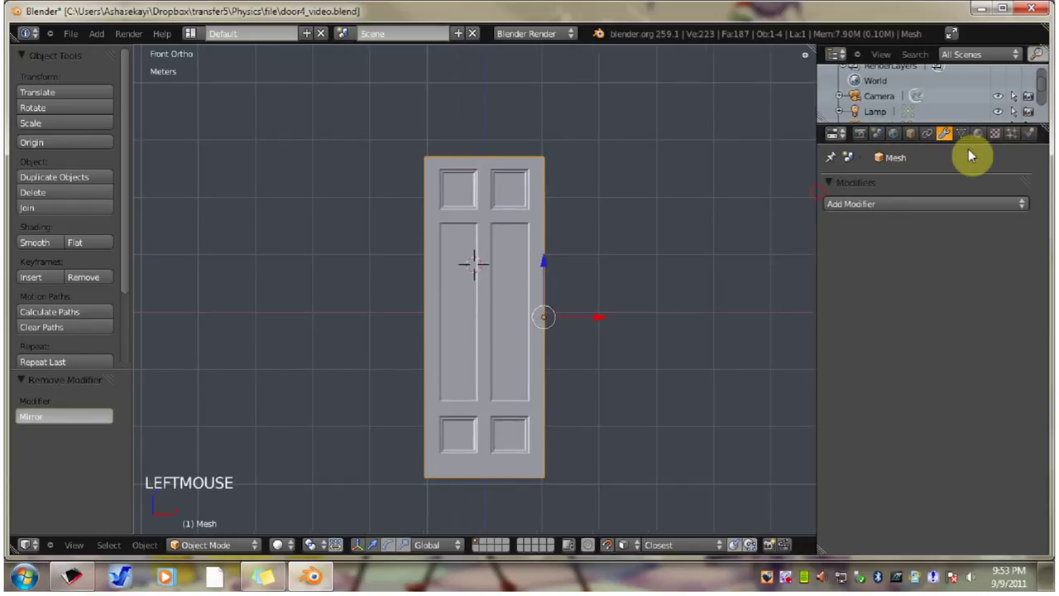
Step: Create a new material for the door with a green diffuse colour
click(984, 143)
click(905, 241)
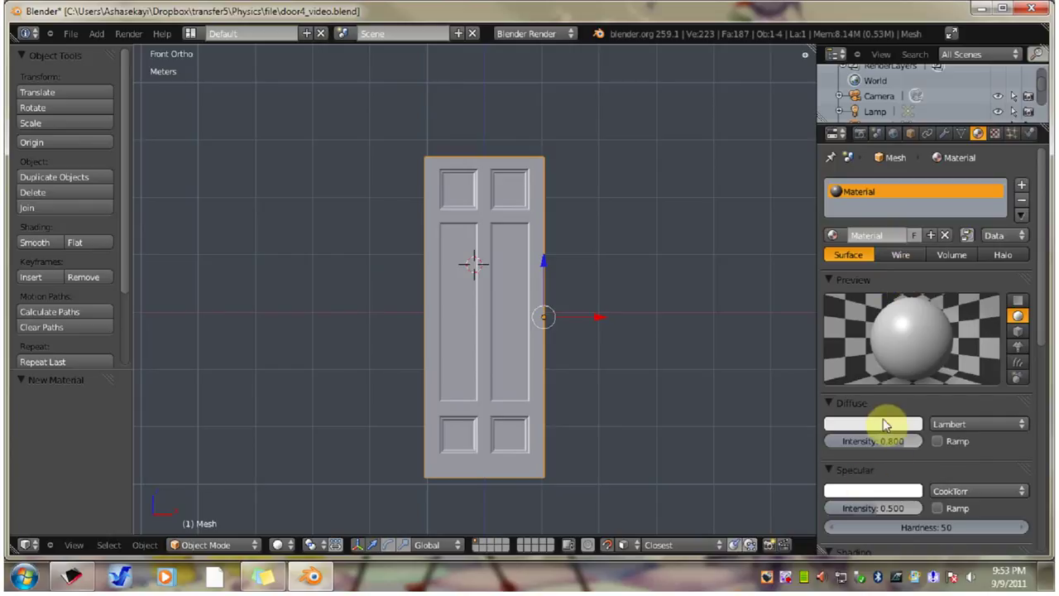
click(894, 432)
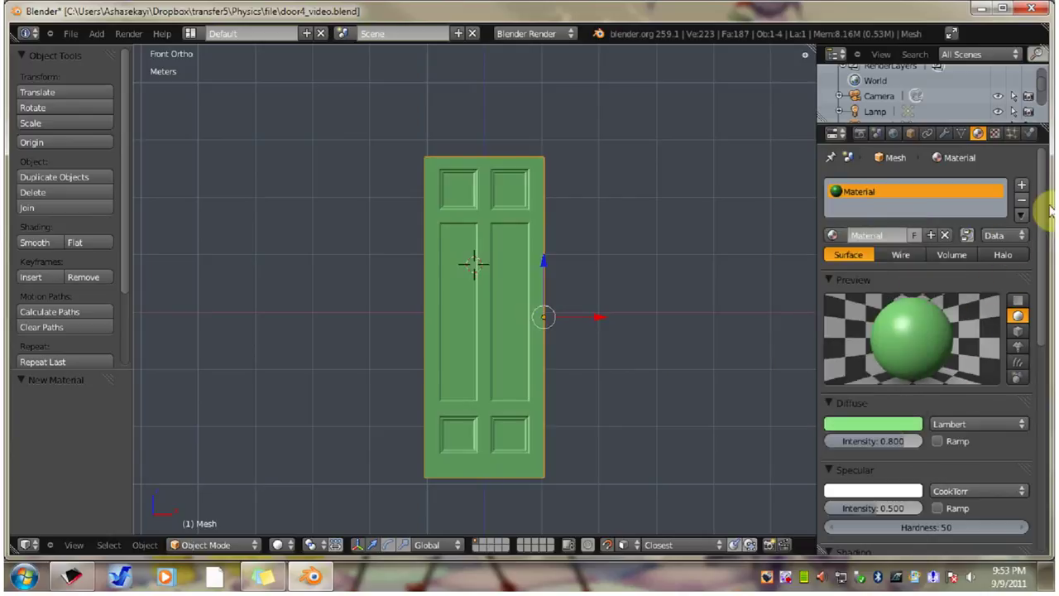
click(1050, 206)
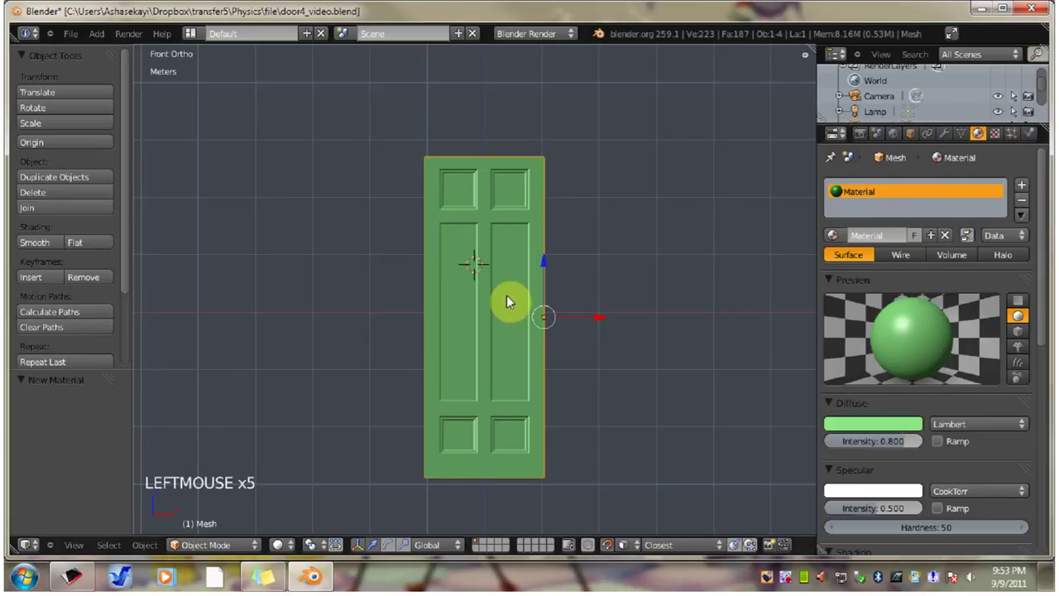
Step: Select all the door's faces in Edit Mode, assign the green material, and return to Object Mode
key(Tab)
key(a)
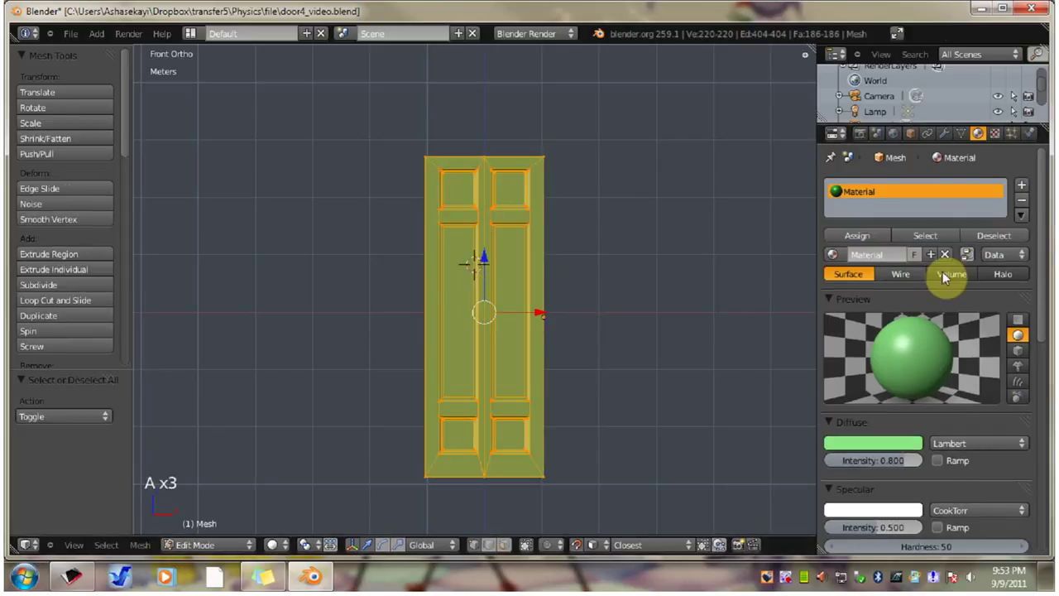
key(a)
click(868, 240)
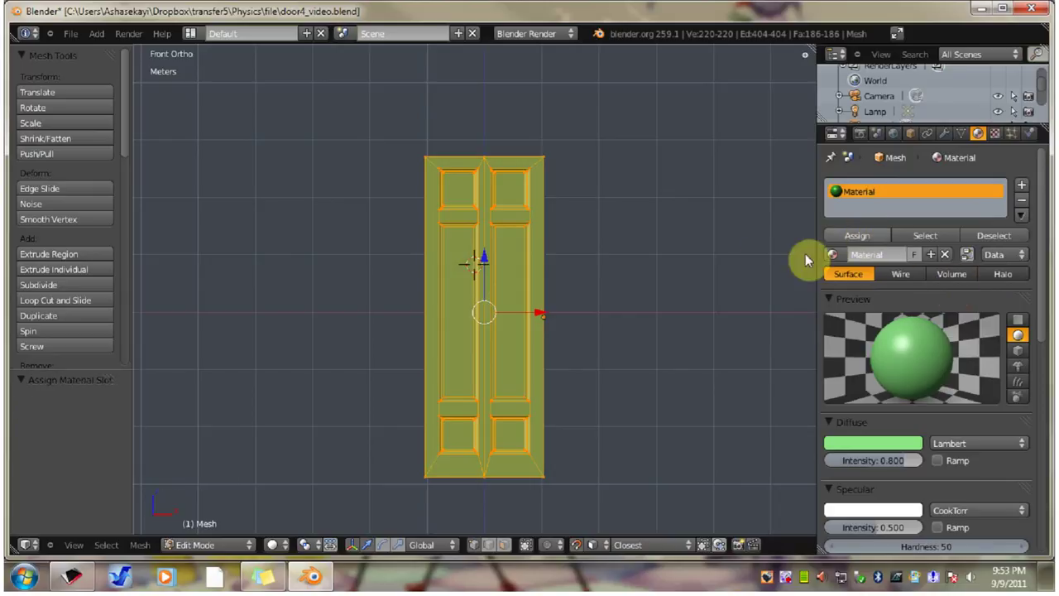
key(Tab)
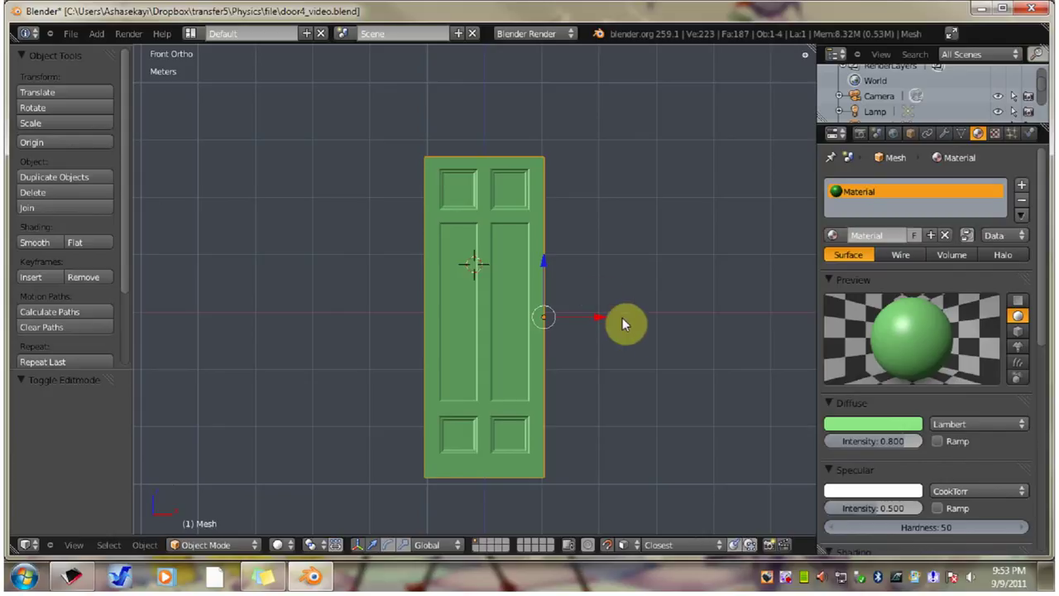
Step: Select the triangle helper and create Material.001 with a reddish-pink diffuse colour
middle_click(615, 332)
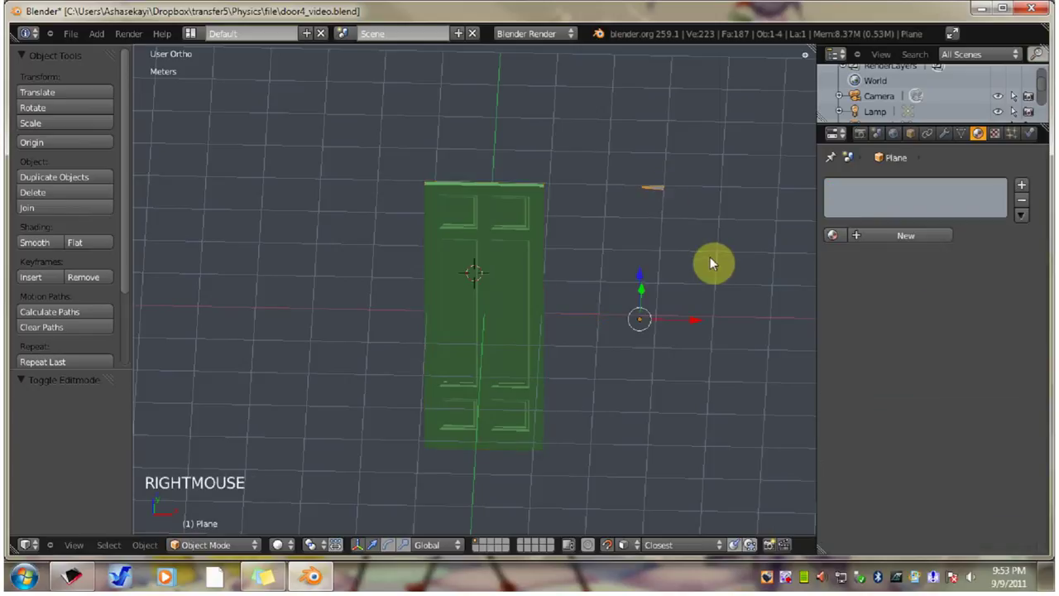
right_click(915, 244)
click(914, 242)
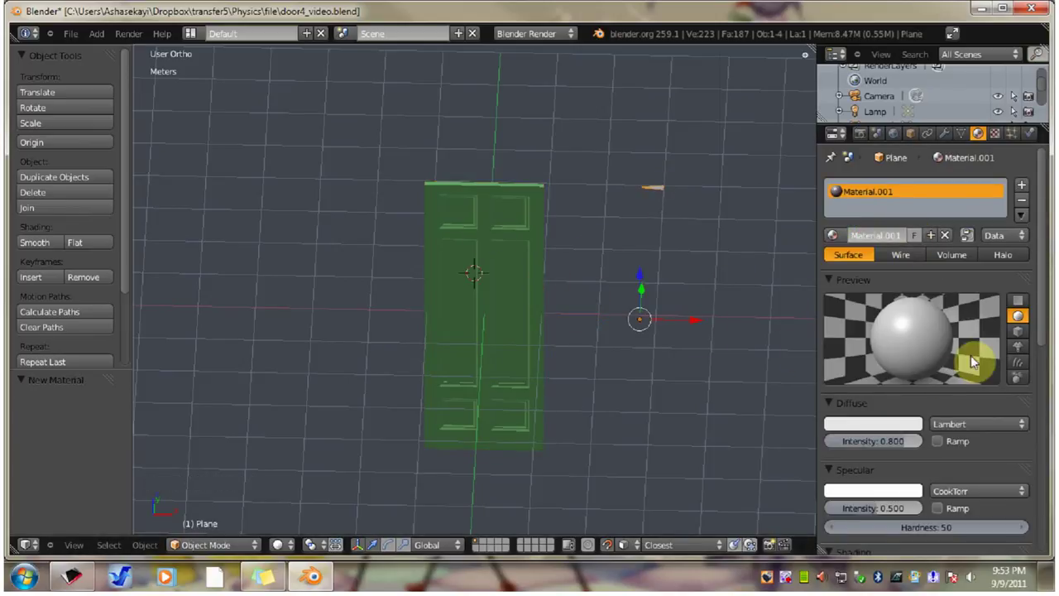
click(1051, 326)
click(862, 361)
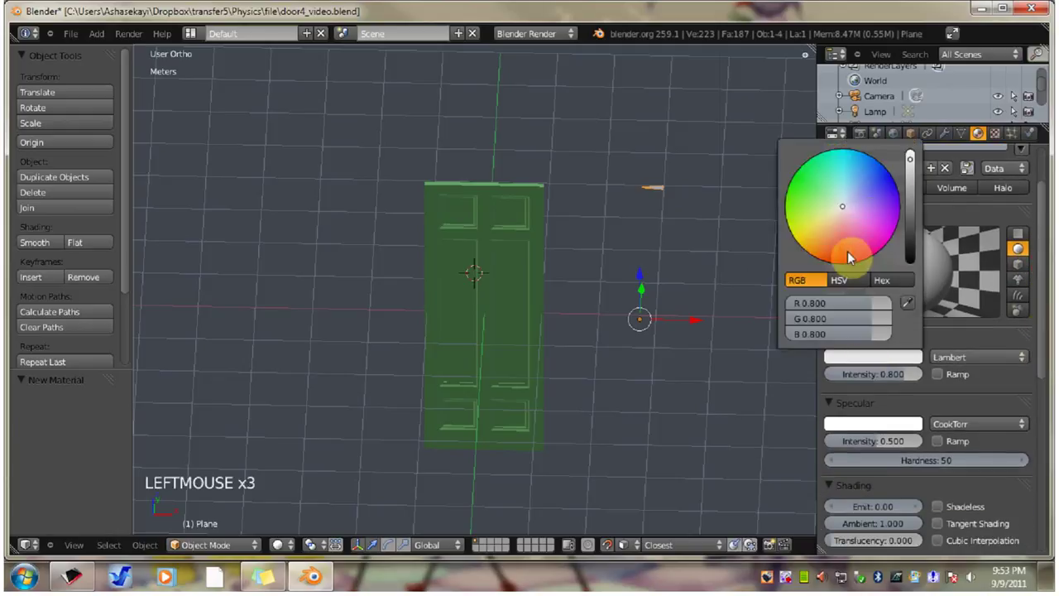
Step: Enter Edit Mode on the triangle and select all of its geometry
right_click(668, 196)
key(Tab)
key(a)
key(a)
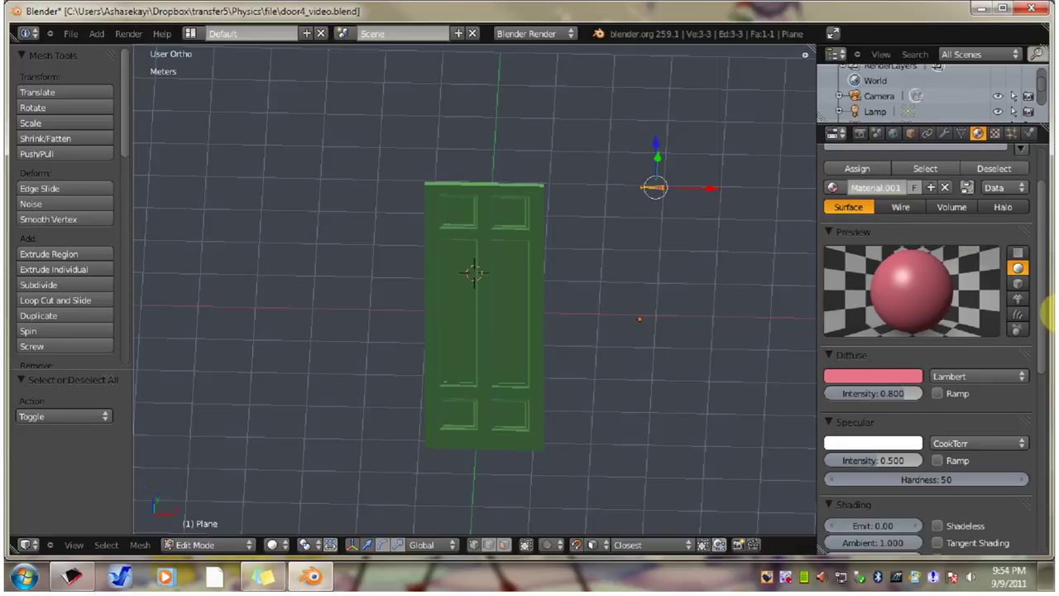
Step: Assign the reddish-pink Material.001 to the triangle's face and pan the scene
click(1051, 306)
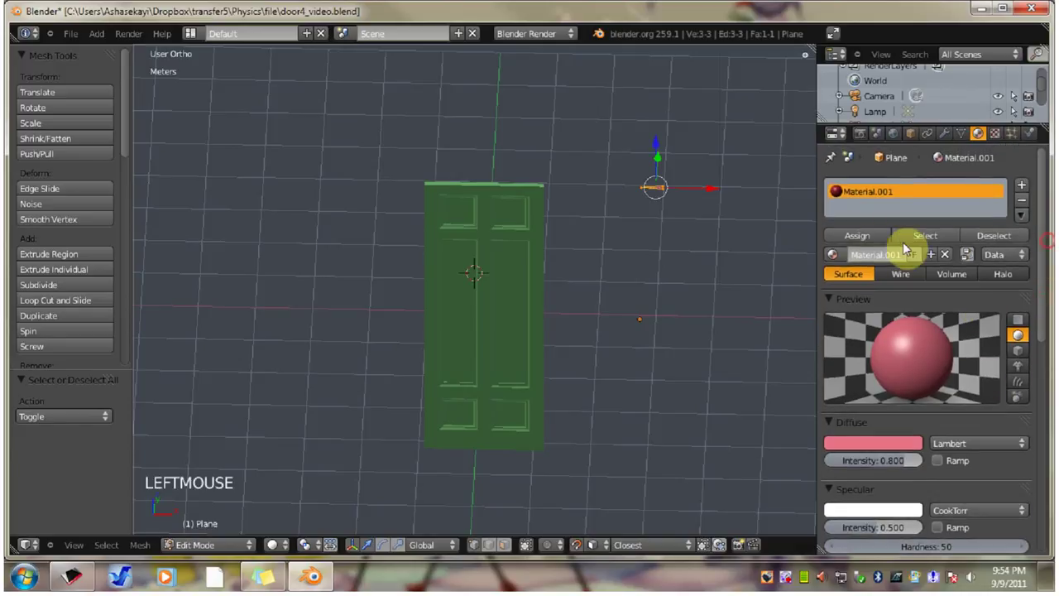
click(866, 243)
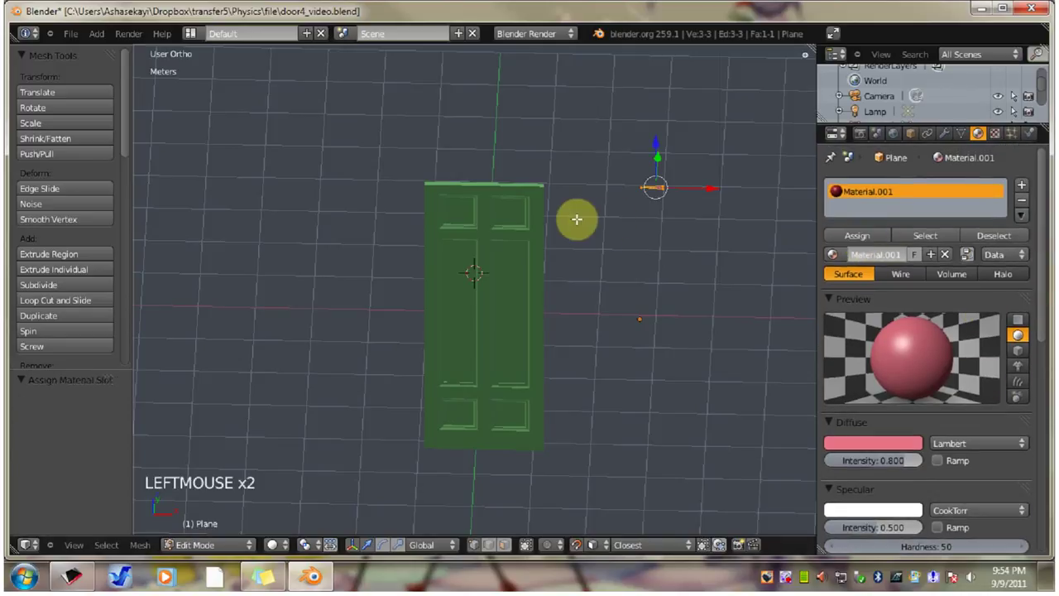
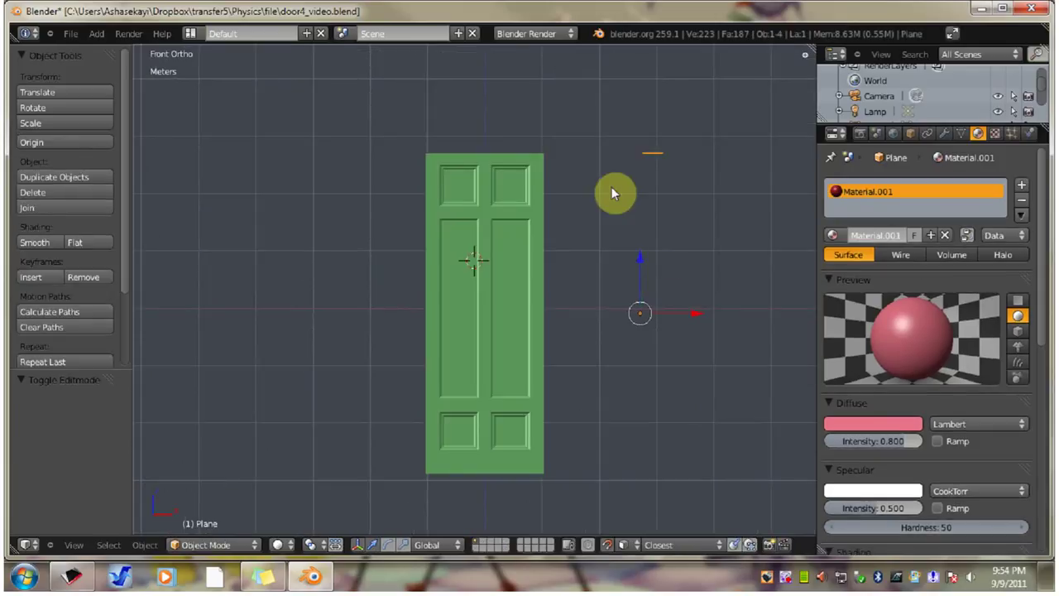
middle_click(559, 301)
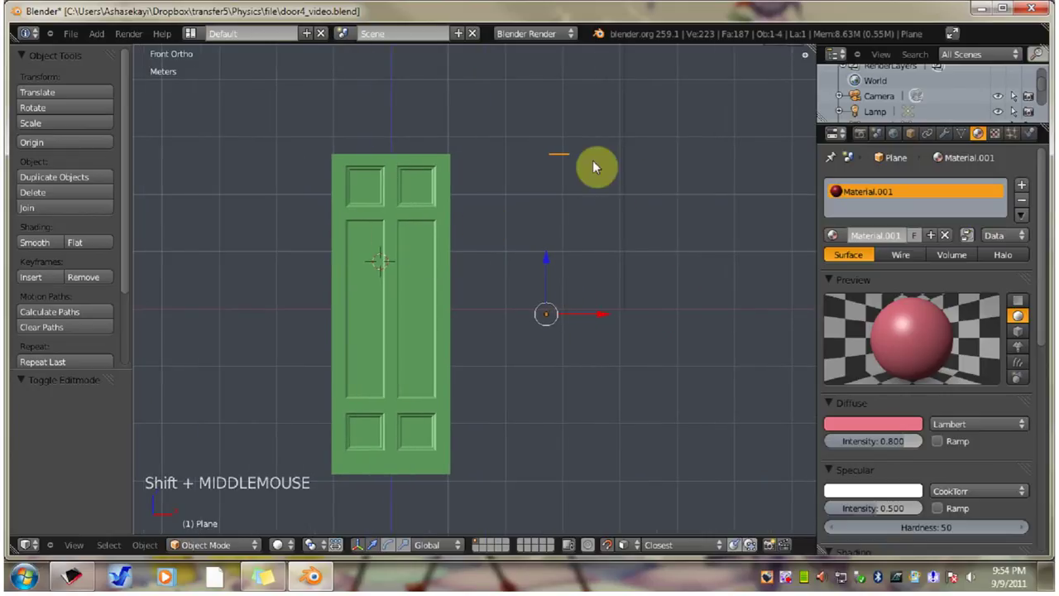